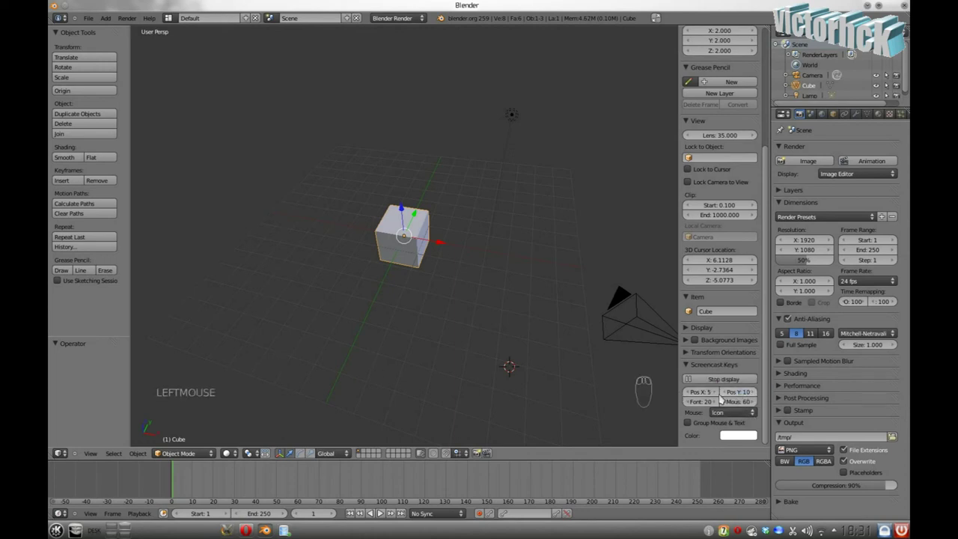
Grab the cube with G, drag it away from the origin, then view it straight down from above
{"action": "left_click_drag", "start_coordinate": [753, 414], "coordinate": [741, 411]}
{"action": "left_click_drag", "start_coordinate": [738, 415], "coordinate": [706, 422]}
{"action": "left_click_drag", "start_coordinate": [687, 423], "coordinate": [255, 397]}
{"action": "key", "text": "g"}
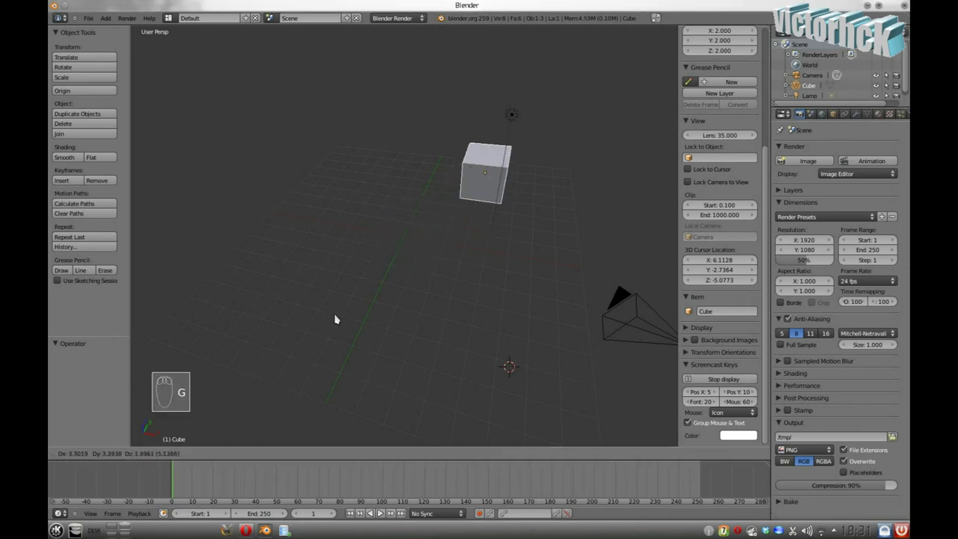
{"action": "left_click_drag", "start_coordinate": [259, 385], "coordinate": [313, 381]}
{"action": "key", "text": "KP_7"}
Step through numpad front and side views around the cube and enter Edit Mode
{"action": "left_click_drag", "start_coordinate": [292, 358], "coordinate": [524, 335]}
{"action": "key", "text": "KP_7"}
{"action": "key", "text": "KP_4"}
{"action": "key", "text": "KP_2"}
{"action": "key", "text": "KP_3"}
{"action": "key", "text": "KP_1"}
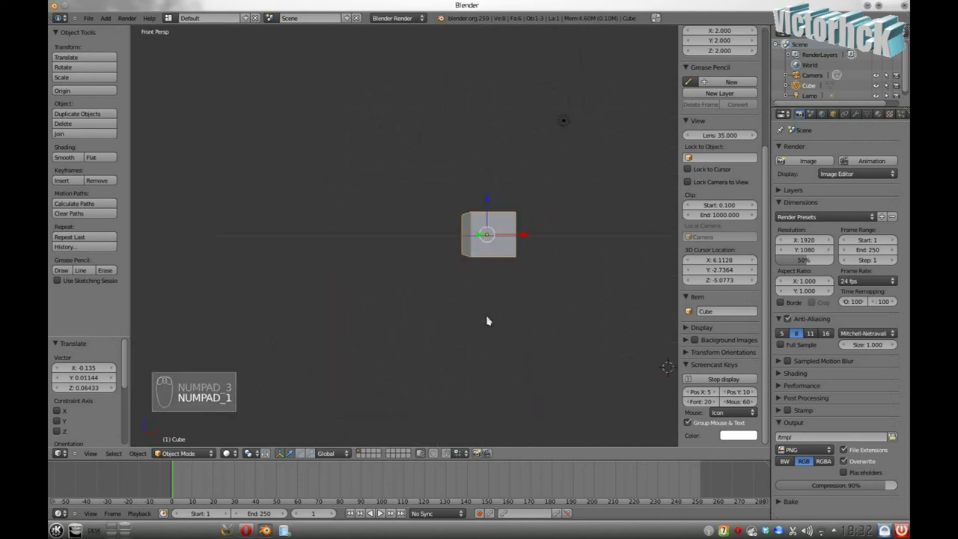